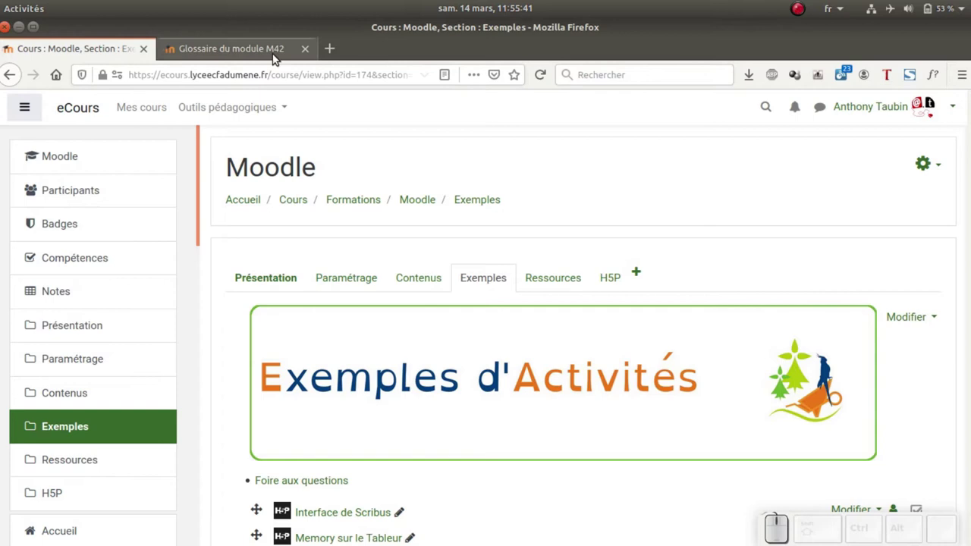
# Step: Open the Baguette entry of the M42 glossary for editing, showing the attached harry.png
pyautogui.click(268, 49)
pyautogui.scroll(3)
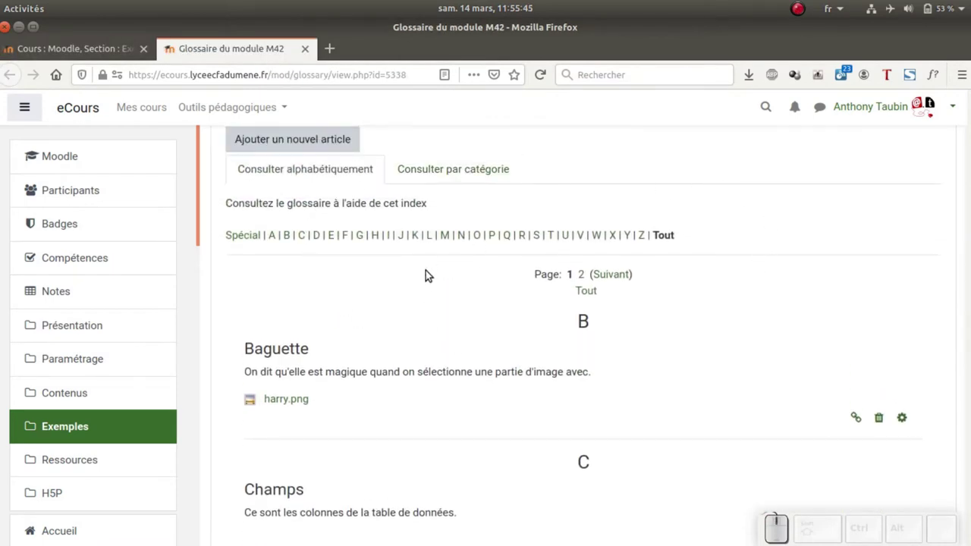
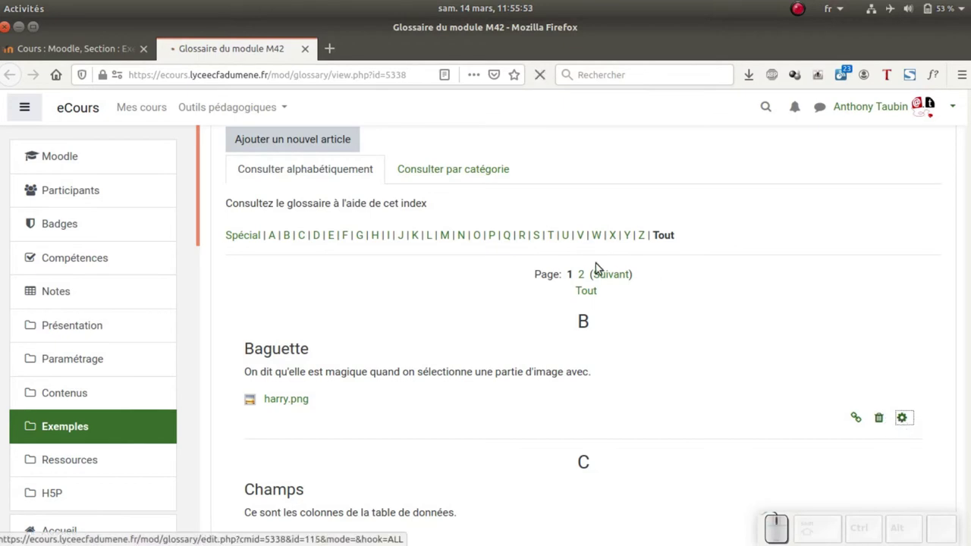
pyautogui.scroll(-3)
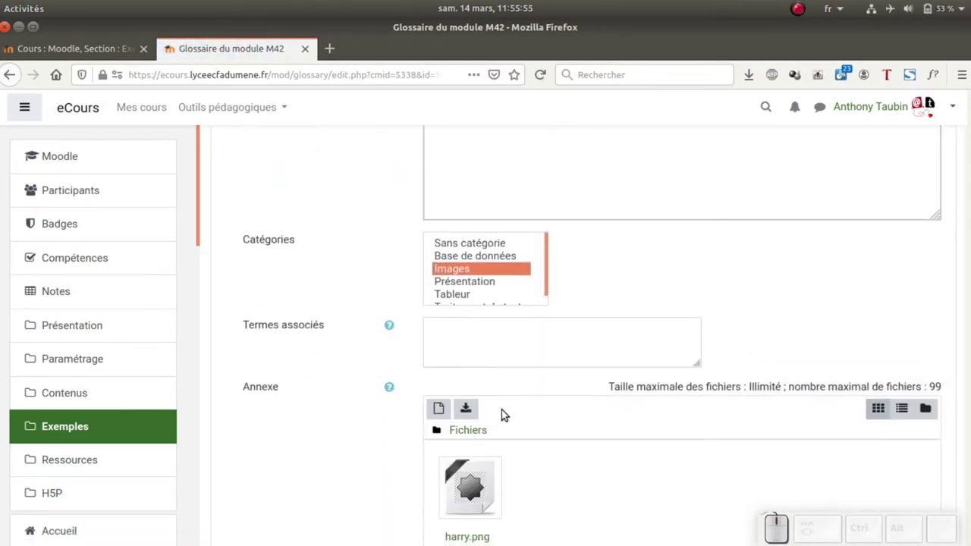
pyautogui.scroll(-3)
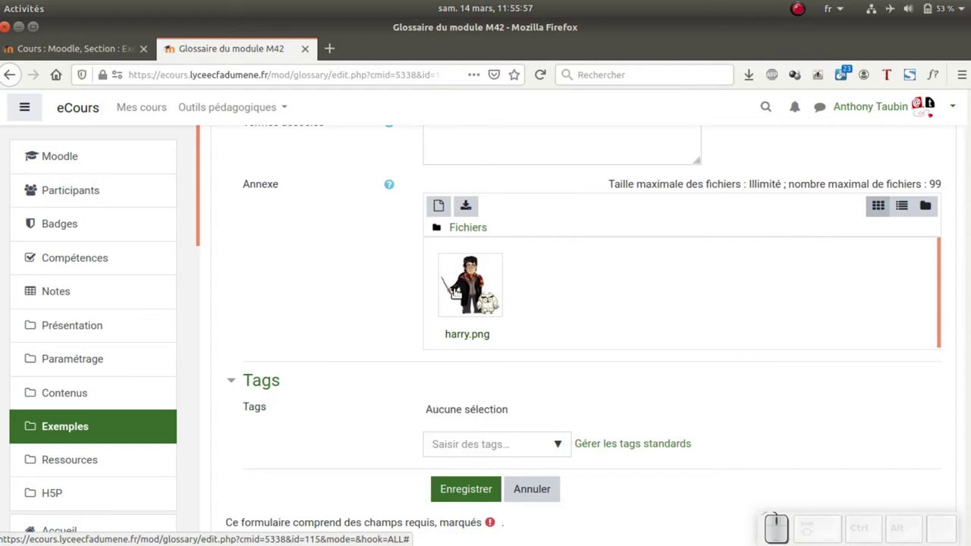
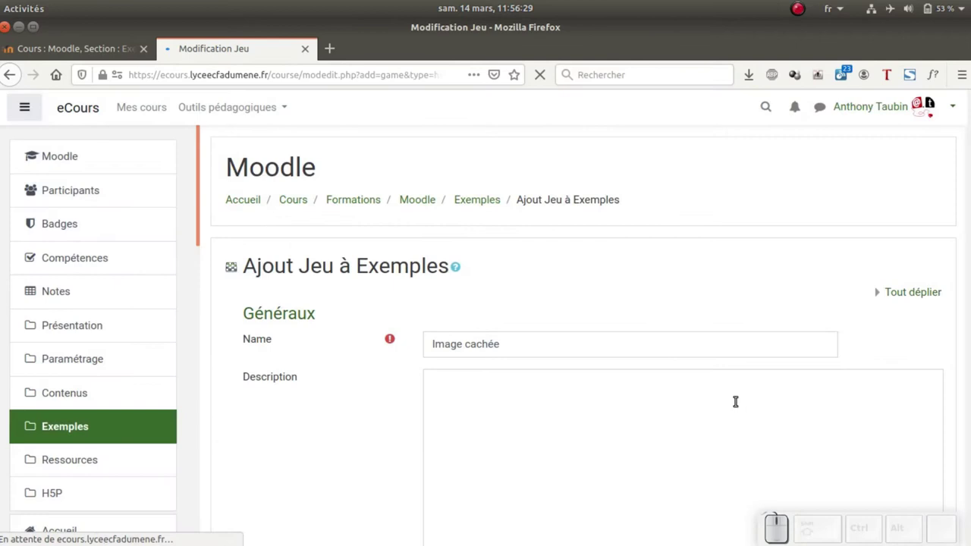
# Step: Extend the game's name to 'Image cachée module M42'
pyautogui.click(586, 341)
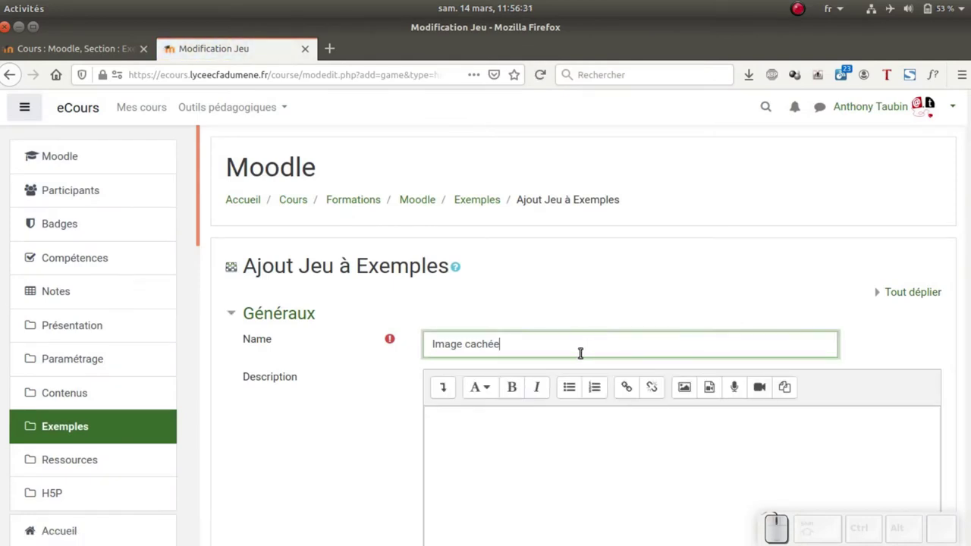
pyautogui.press('space')
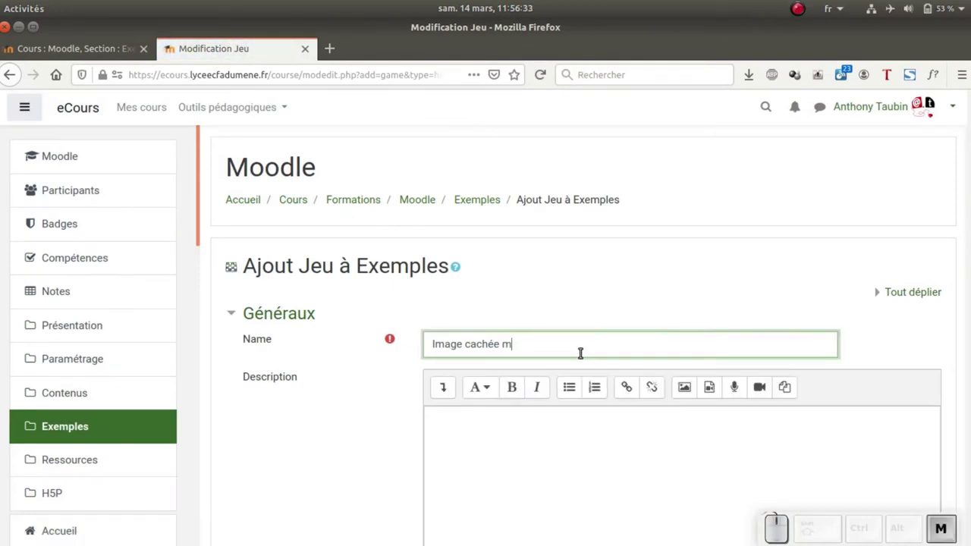
pyautogui.press('BackSpace')
pyautogui.press('space')
pyautogui.press('shift+m')
pyautogui.press('KP_4')
pyautogui.press('KP_2')
pyautogui.scroll(-3)
# Step: Draw questions from Glossaire du module M42, leaving the category blank
pyautogui.scroll(-3)
pyautogui.click(509, 367)
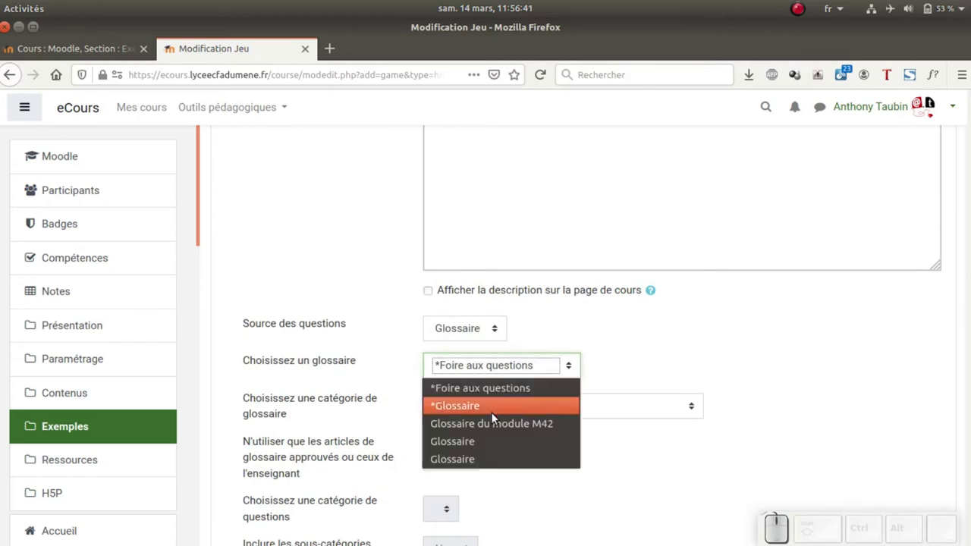
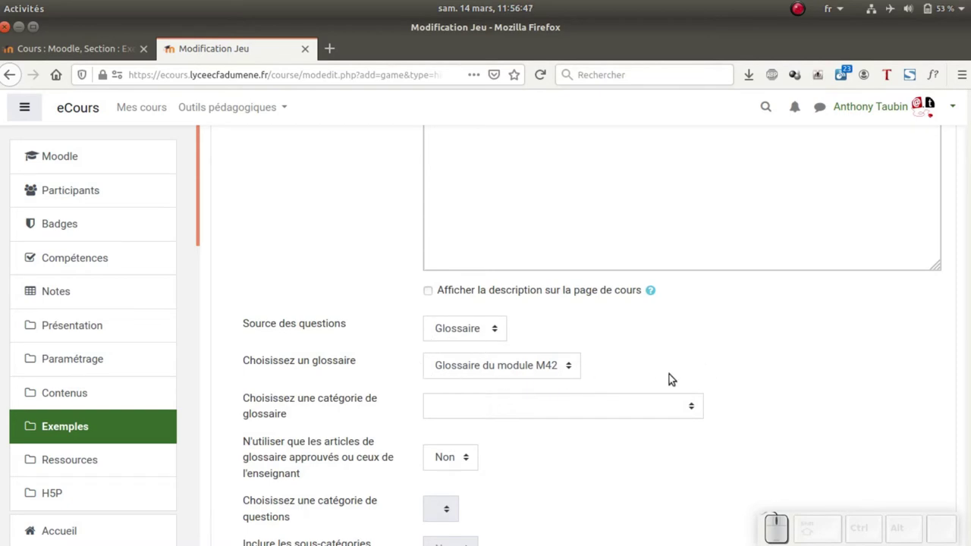
pyautogui.scroll(-3)
pyautogui.click(673, 288)
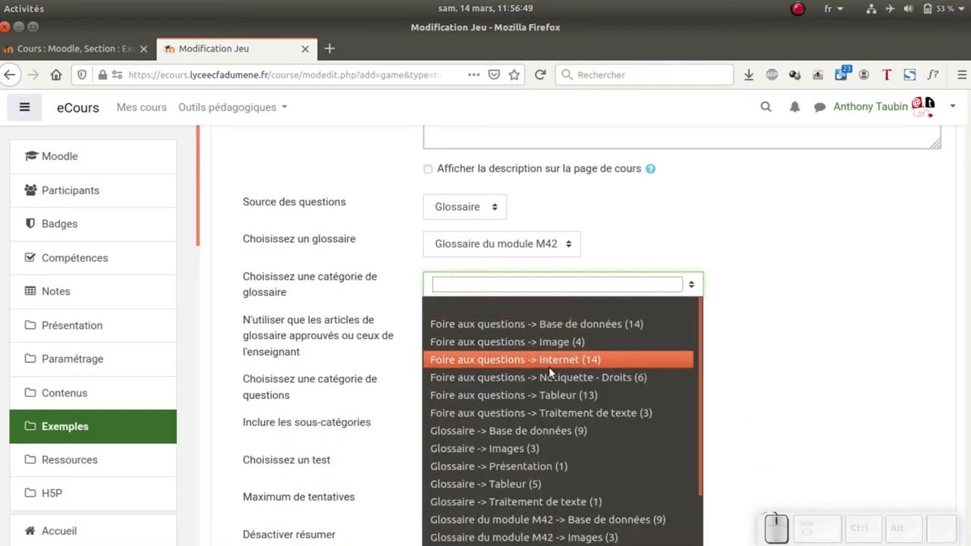
pyautogui.scroll(-3)
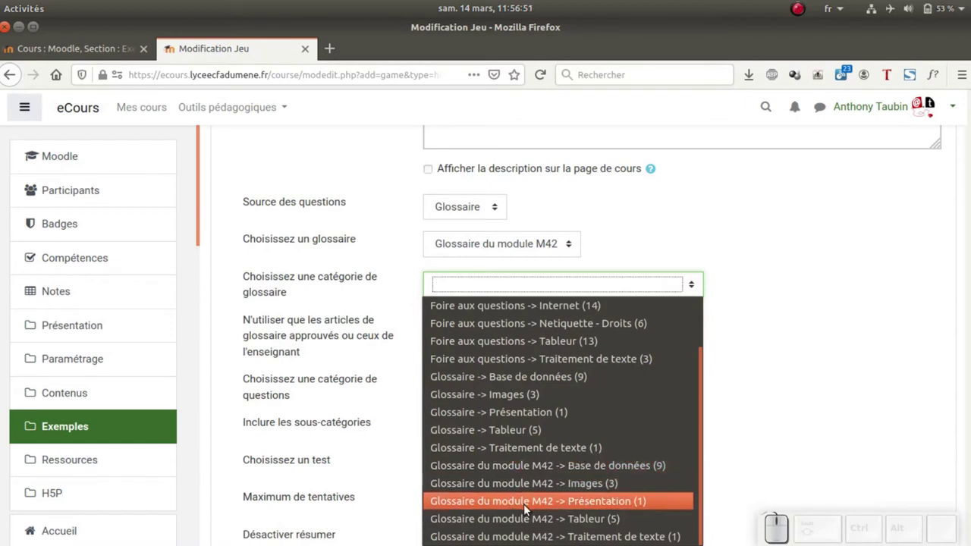
pyautogui.click(789, 295)
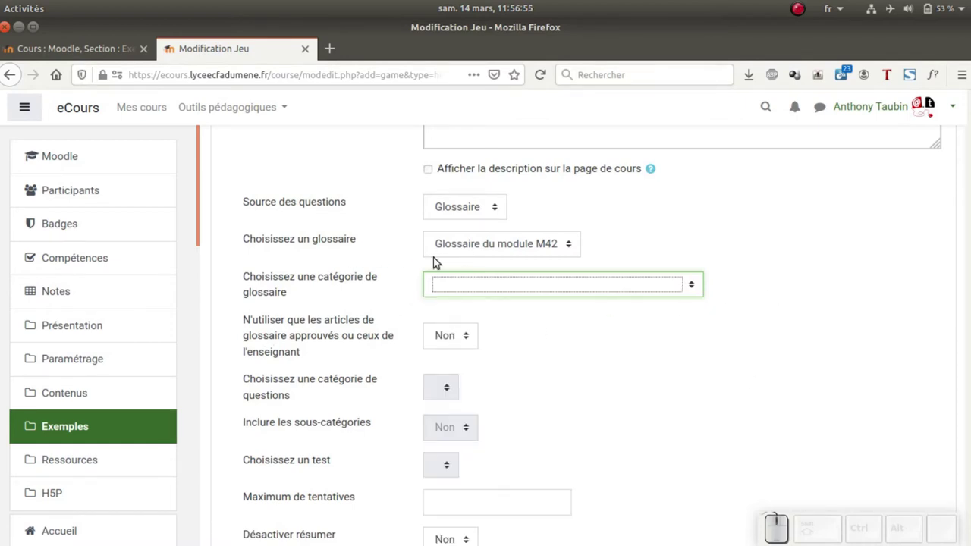
pyautogui.scroll(-3)
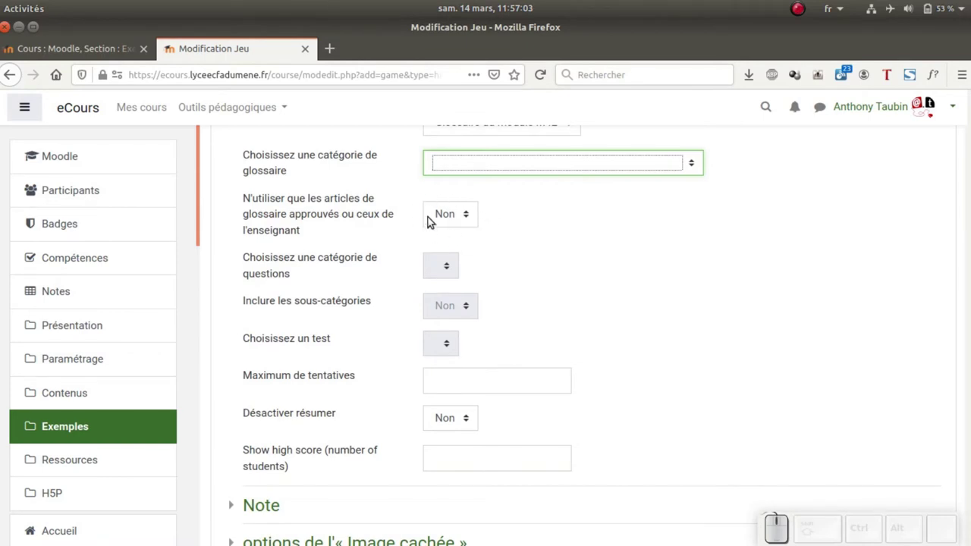
# Step: Set 'Désactiver résumer' to Oui and the maximum number of attempts to 2
pyautogui.scroll(-3)
pyautogui.click(460, 304)
pyautogui.click(454, 341)
pyautogui.click(561, 305)
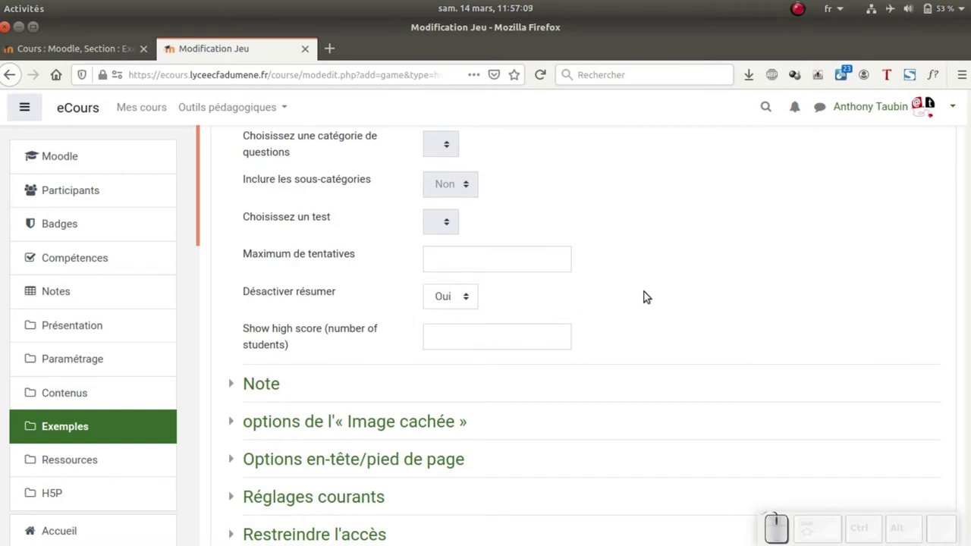
pyautogui.scroll(-3)
pyautogui.click(456, 216)
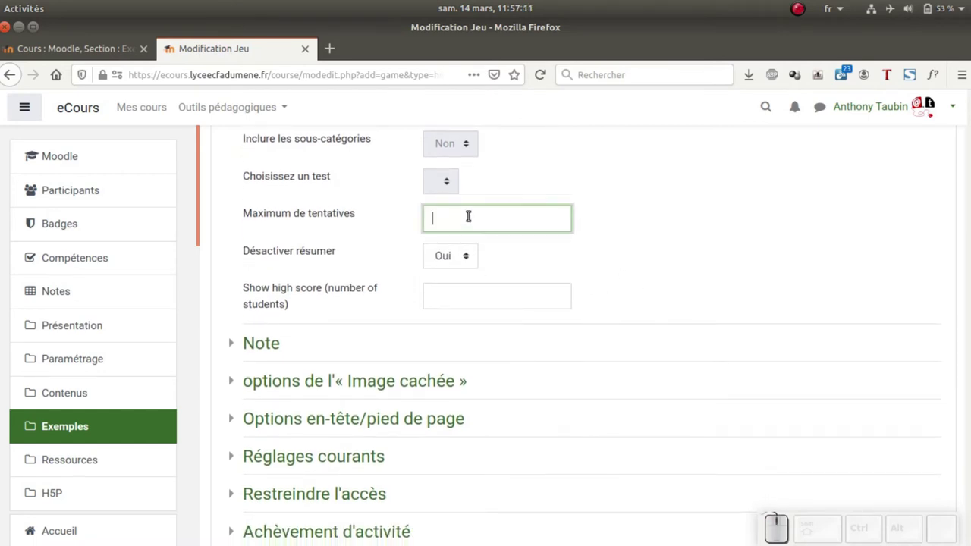
pyautogui.press('KP_2')
pyautogui.click(580, 260)
pyautogui.scroll(-3)
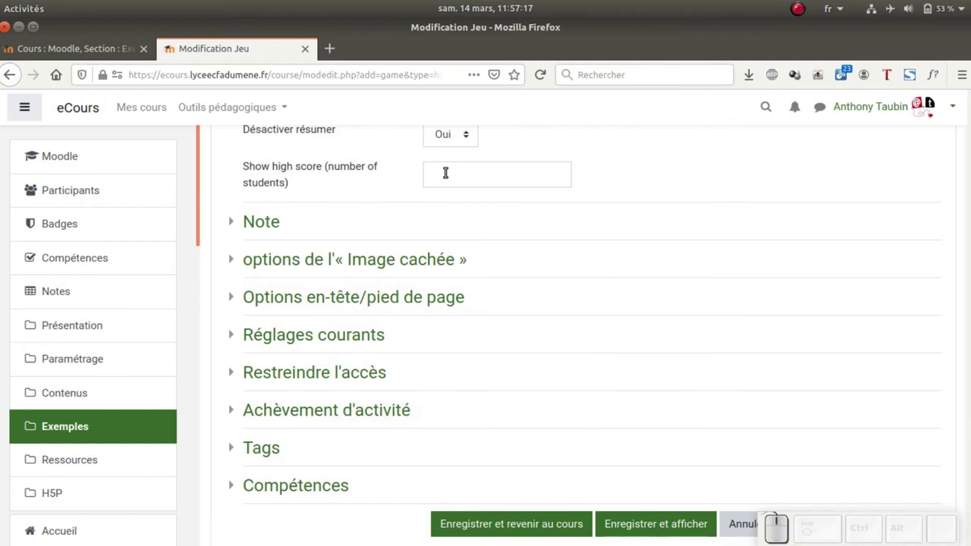
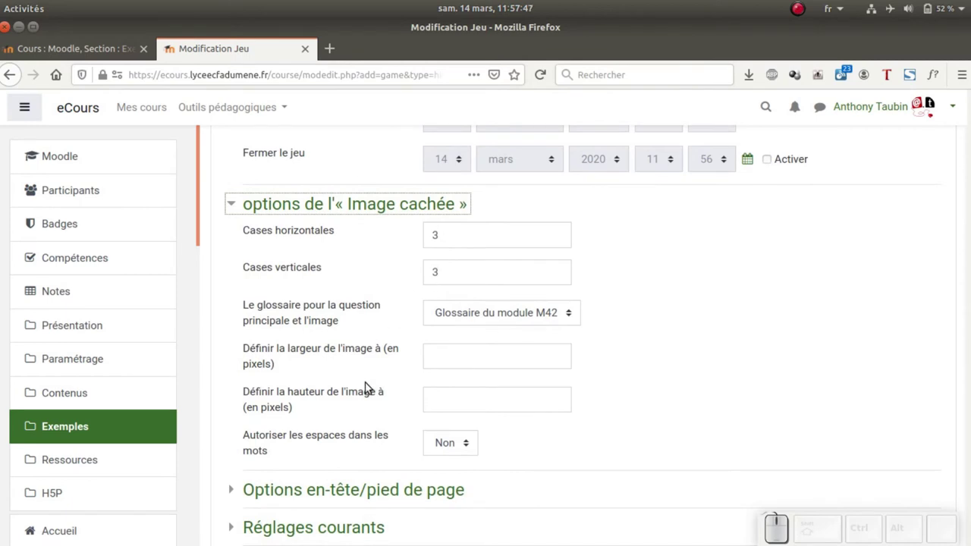
# Step: Set the hidden image width to 800 pixels and height to 806 pixels
pyautogui.click(428, 357)
pyautogui.press('KP_8')
pyautogui.press('KP_0')
pyautogui.click(474, 392)
pyautogui.press('KP_8')
pyautogui.press('KP_0')
pyautogui.press('KP_6')
pyautogui.scroll(-3)
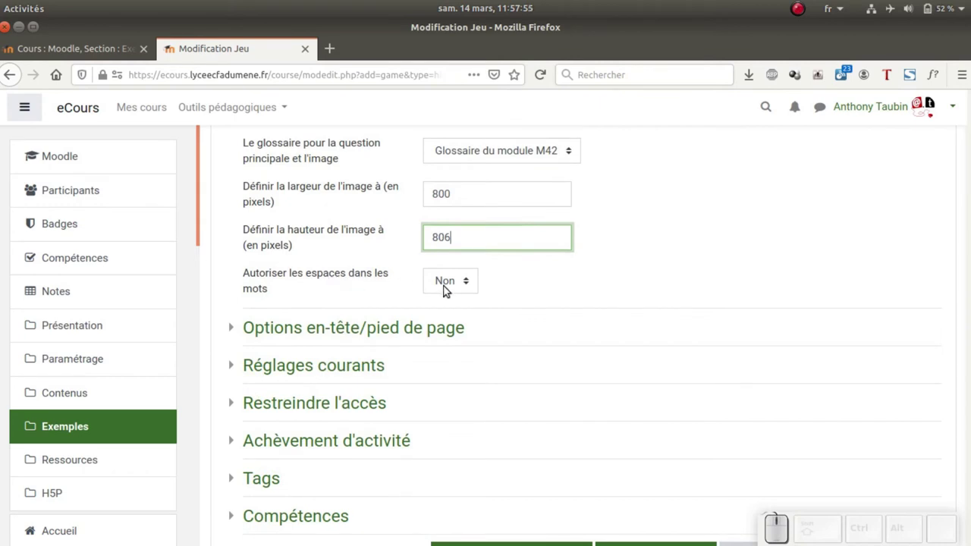
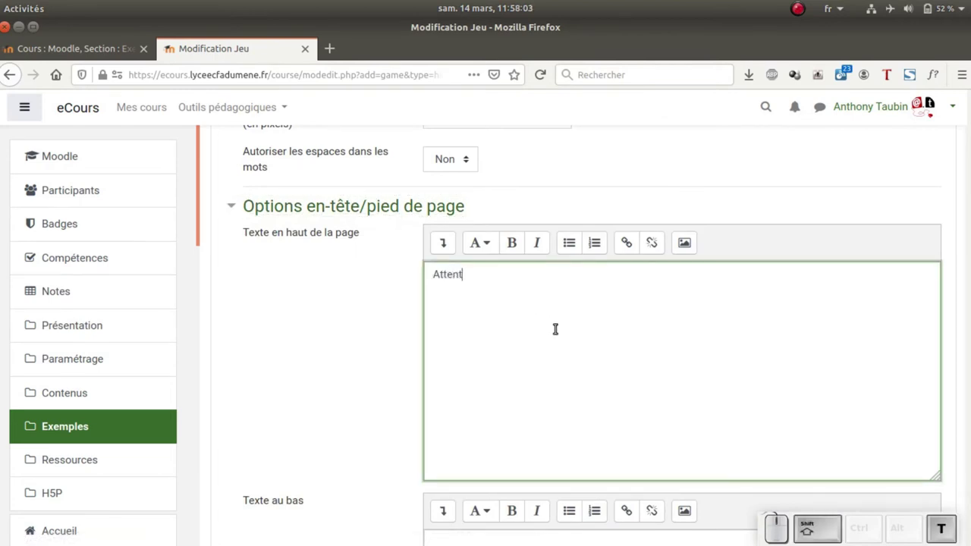
# Step: Write the page-top note 'Attention, il faut saisir les accents. Les mots n'ont pas d'espace.'
pyautogui.press('shift+space')
pyautogui.press('space')
pyautogui.press('space')
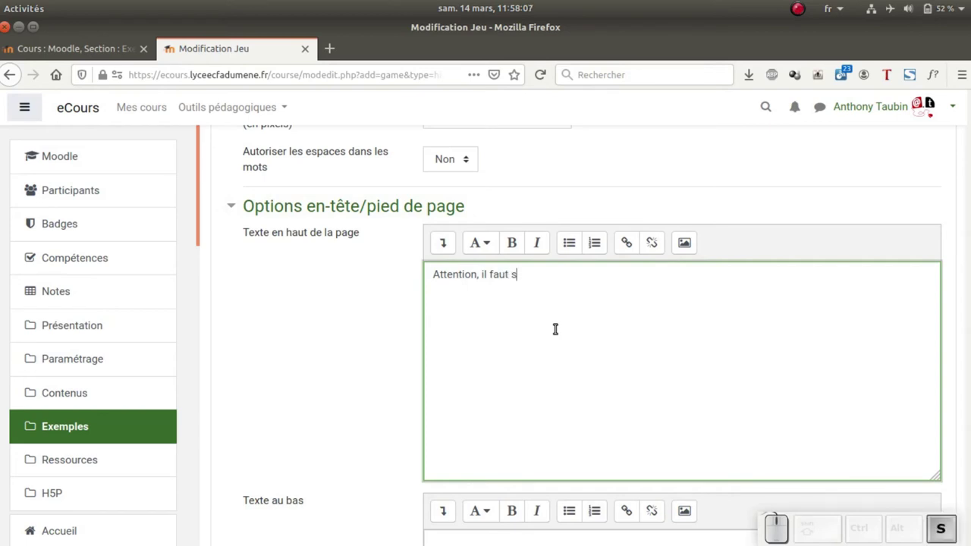
pyautogui.press('space')
pyautogui.press('space')
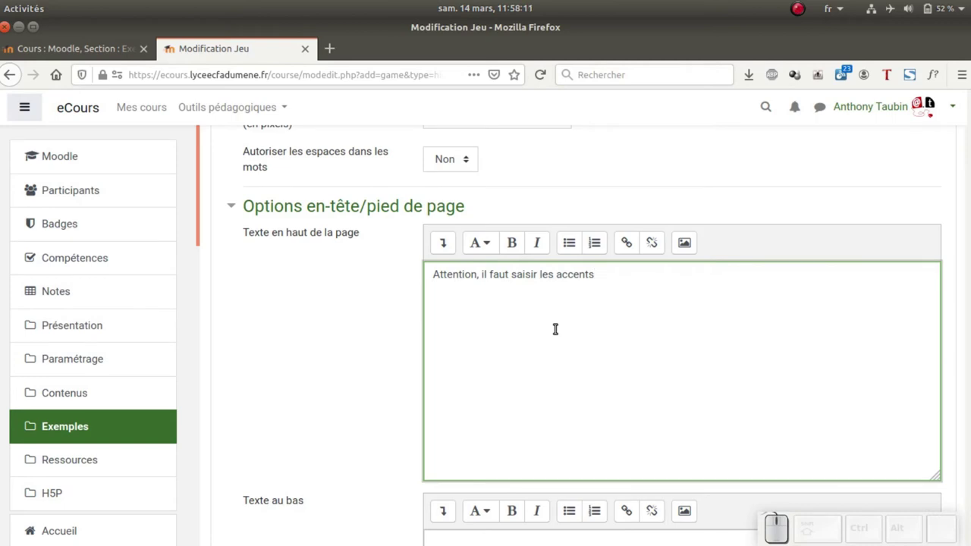
pyautogui.press('shift+;')
pyautogui.press('shift+space')
pyautogui.press('shift+space')
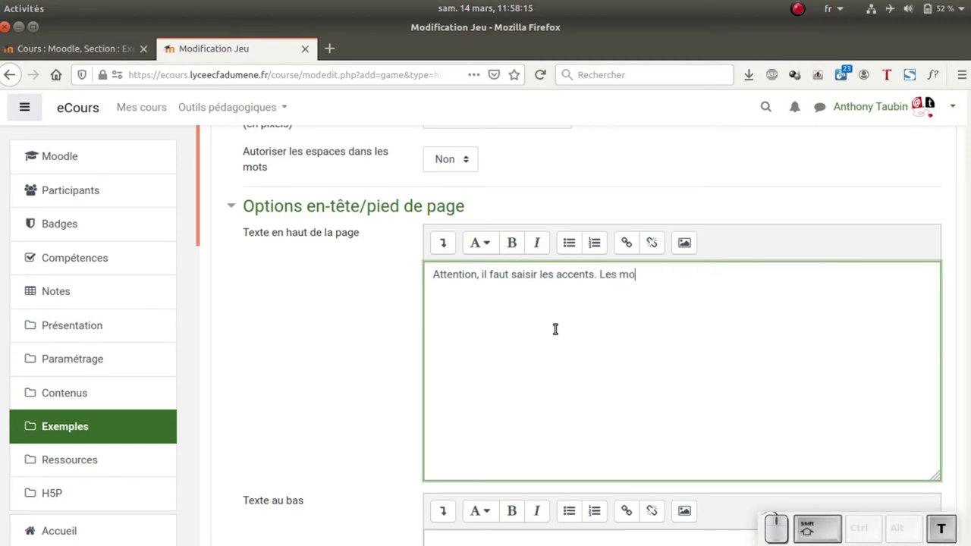
pyautogui.press('shift+space')
pyautogui.press('space')
pyautogui.press('space')
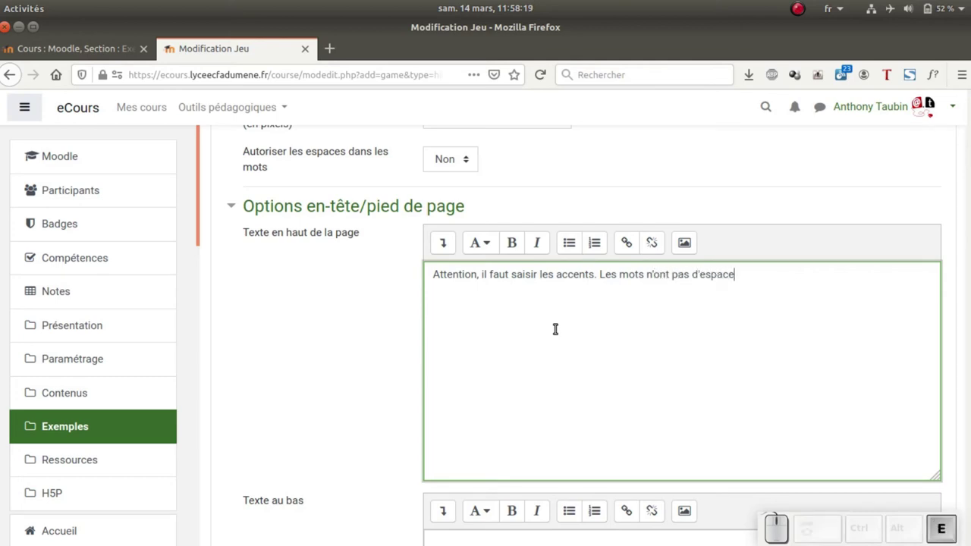
pyautogui.press('shift+;')
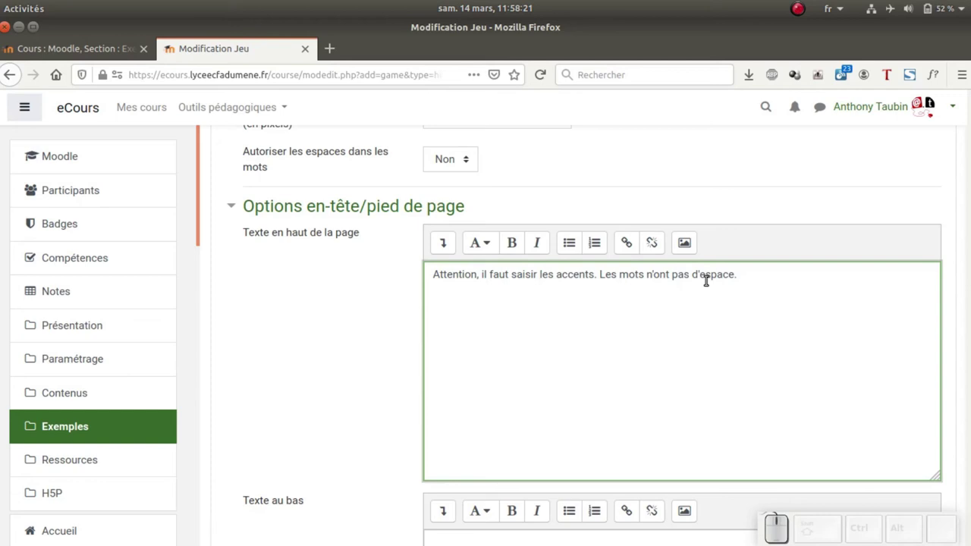
pyautogui.scroll(-3)
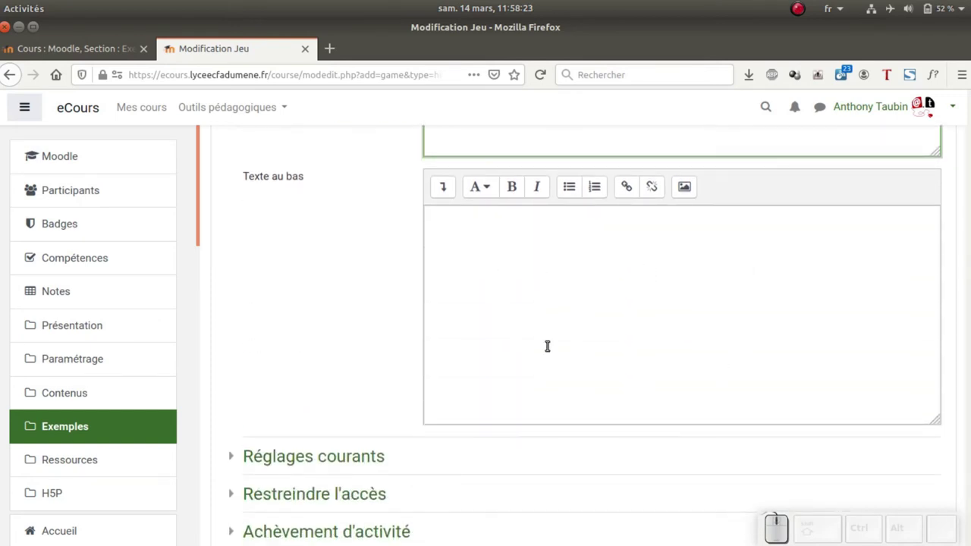
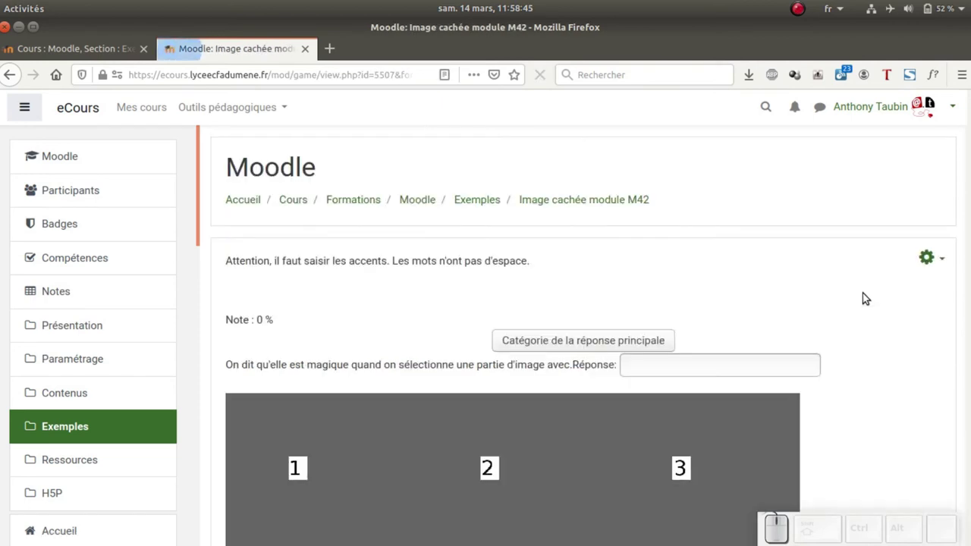
# Step: Save and display the game, then answer question A5 with 'formulaire'
pyautogui.scroll(-3)
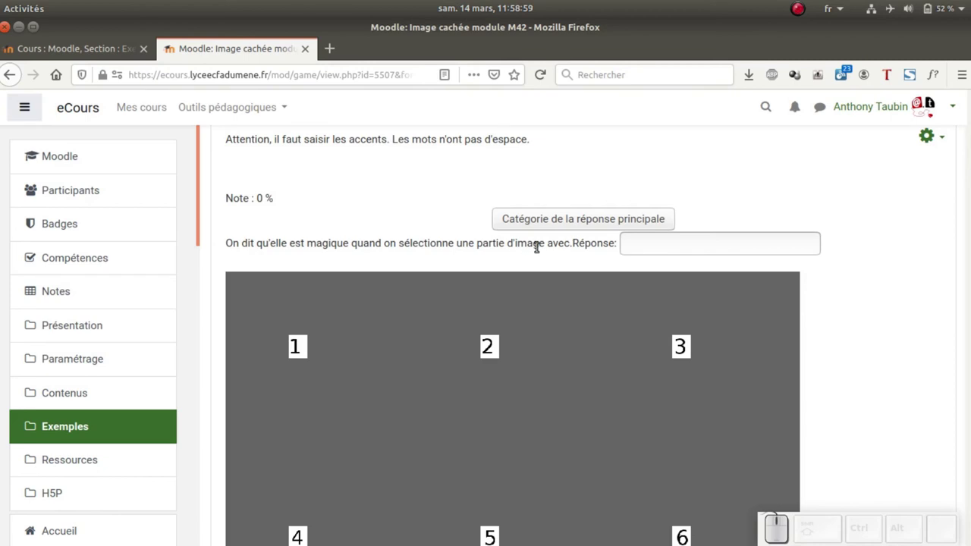
pyautogui.scroll(-3)
pyautogui.scroll(-3)
pyautogui.scroll(-3)
pyautogui.scroll(-3)
pyautogui.scroll(3)
pyautogui.scroll(3)
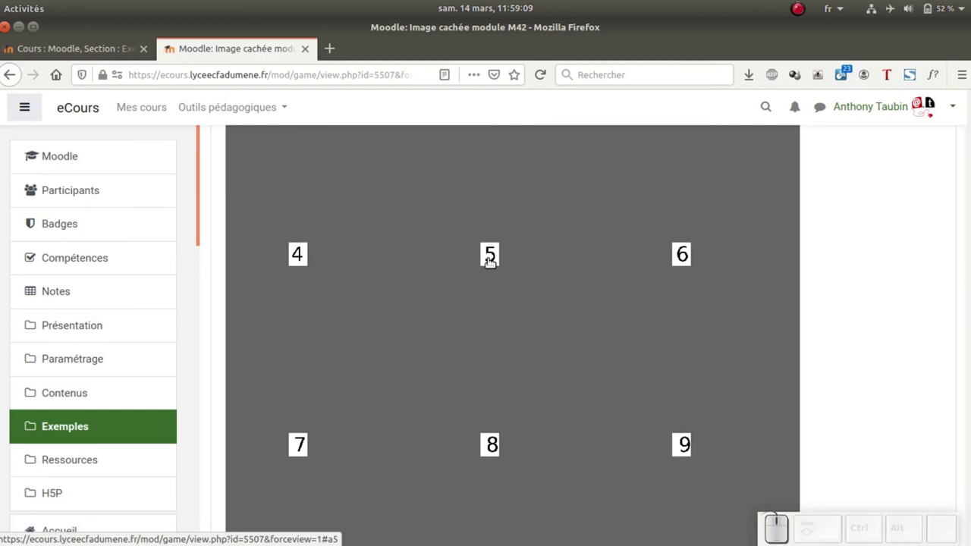
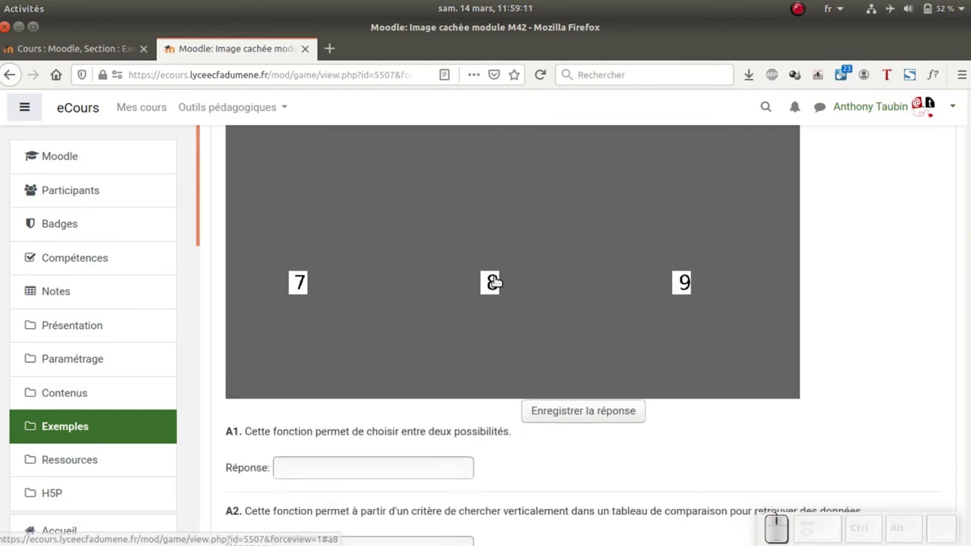
pyautogui.scroll(3)
pyautogui.scroll(-3)
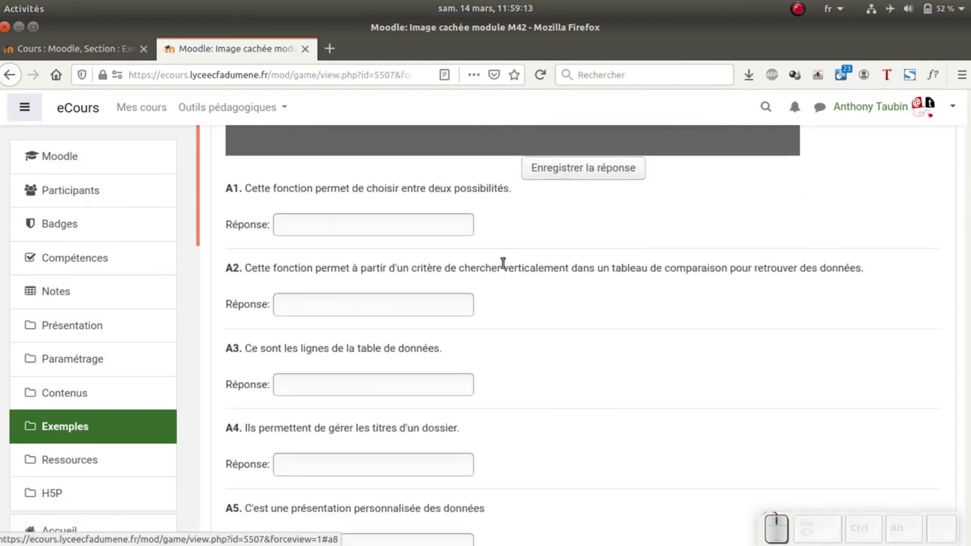
pyautogui.scroll(-3)
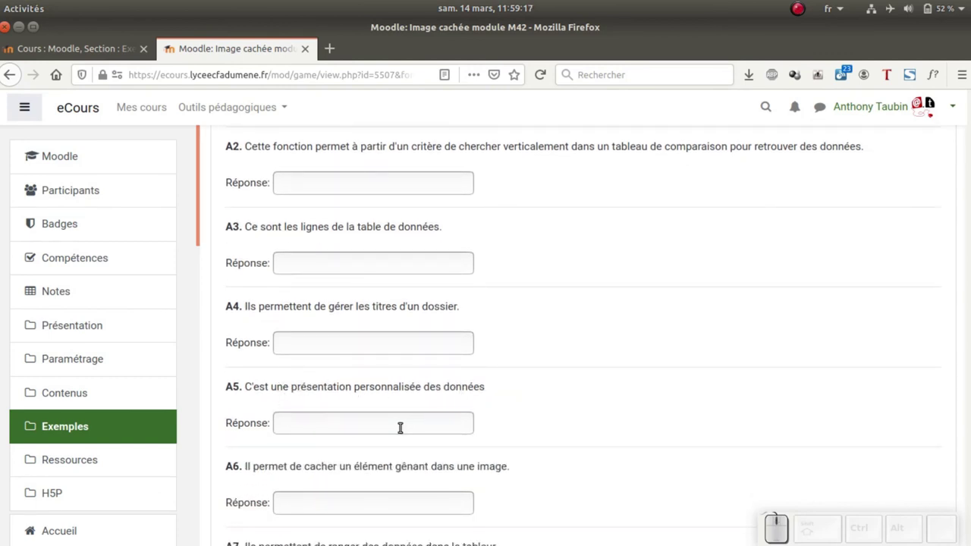
pyautogui.click(402, 424)
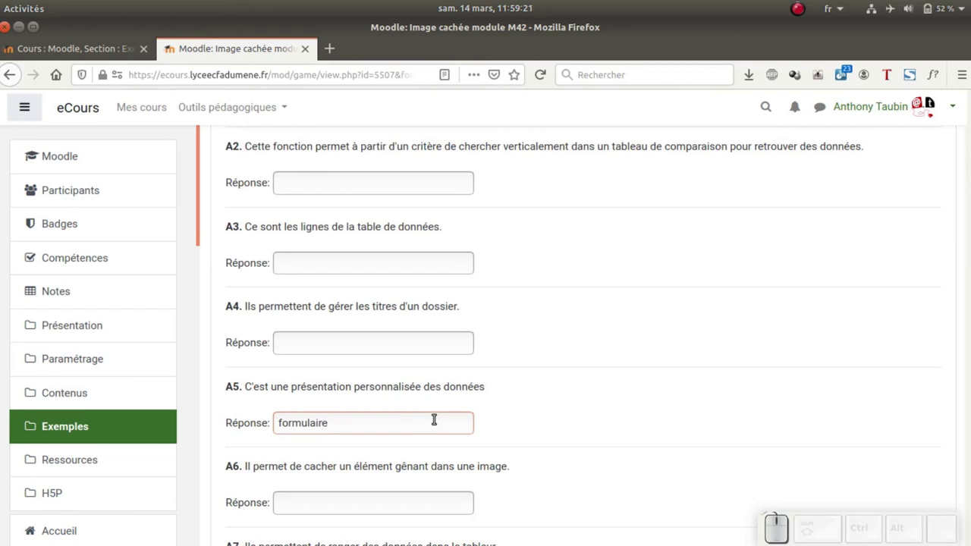
pyautogui.scroll(3)
# Step: Submit the A5 answer and answer question A4 with 'styles'
pyautogui.click(589, 210)
pyautogui.scroll(-3)
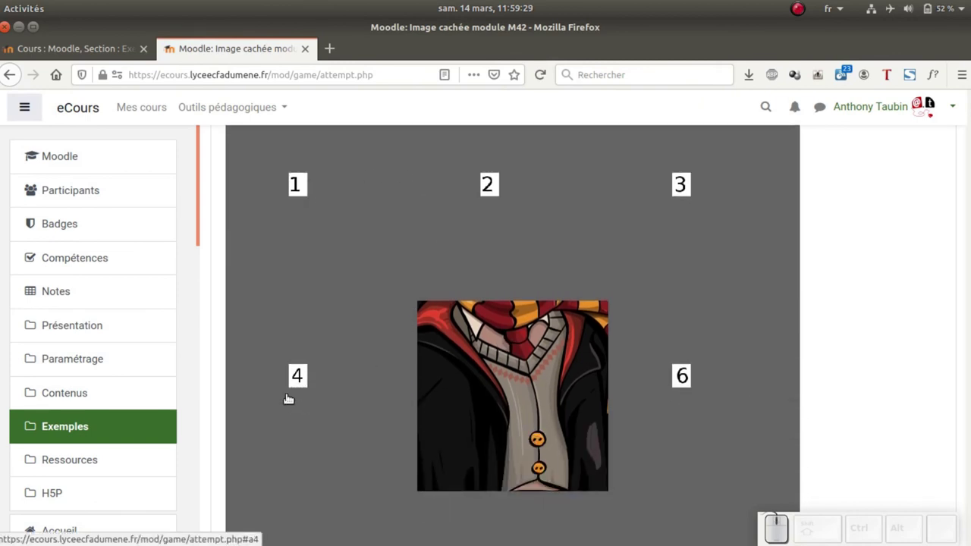
pyautogui.scroll(-3)
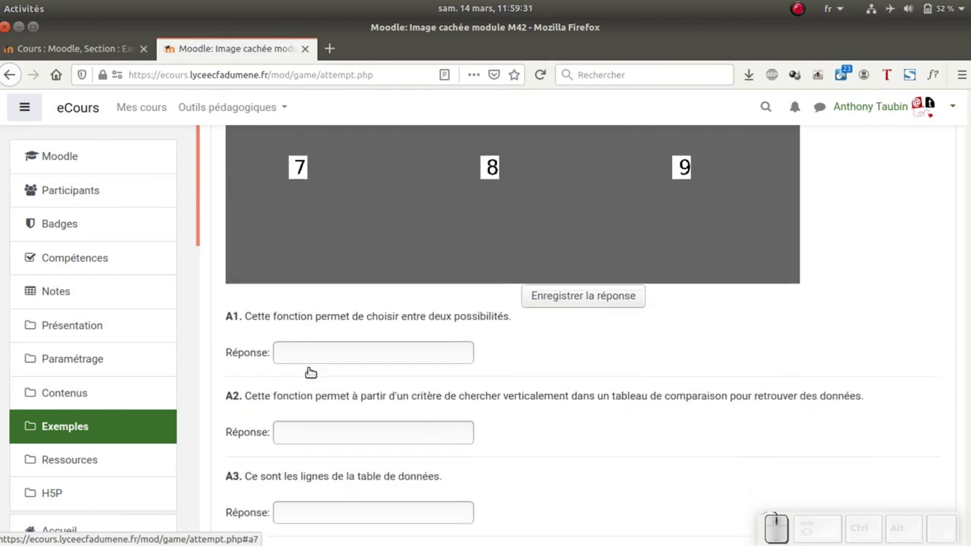
pyautogui.scroll(-3)
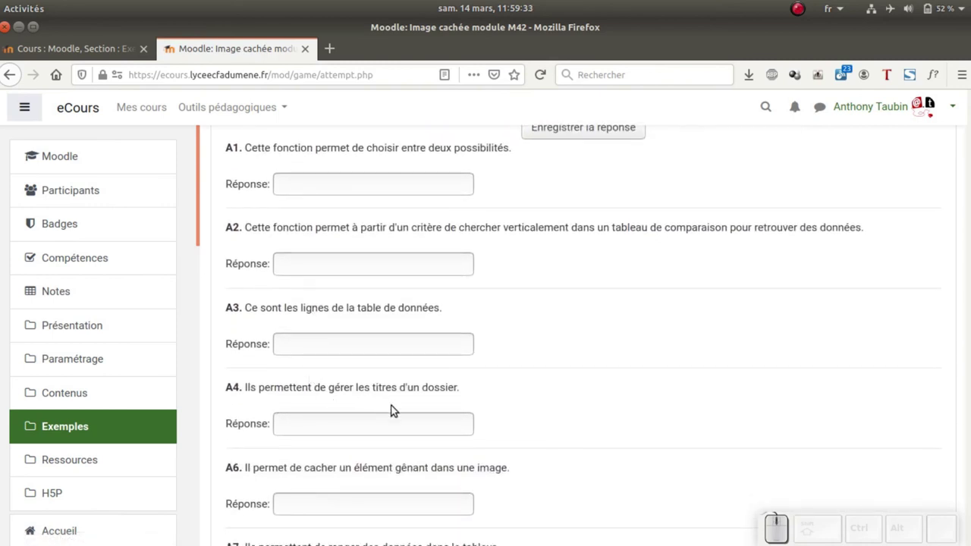
pyautogui.click(374, 420)
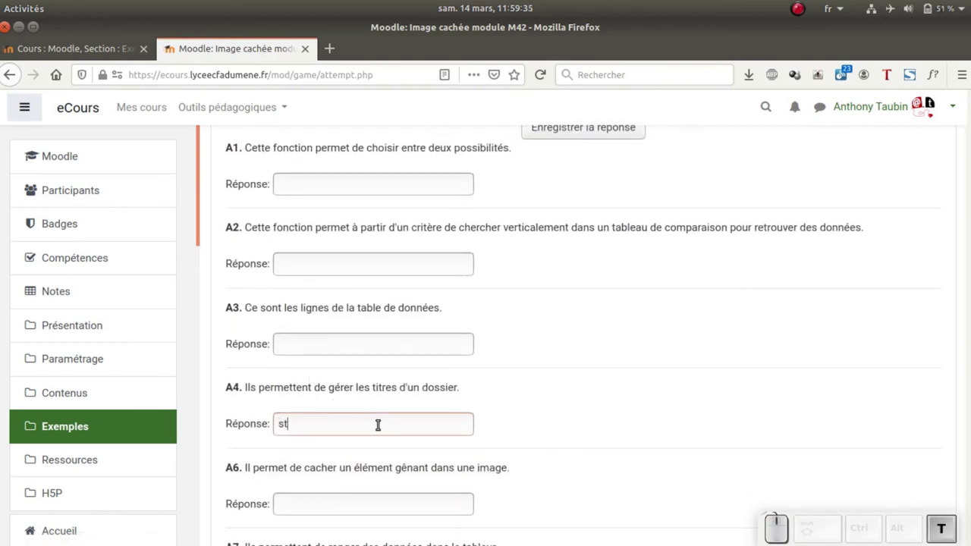
pyautogui.scroll(3)
# Step: Submit the A4 answer, revealing a second tile for a 20 % score
pyautogui.click(580, 246)
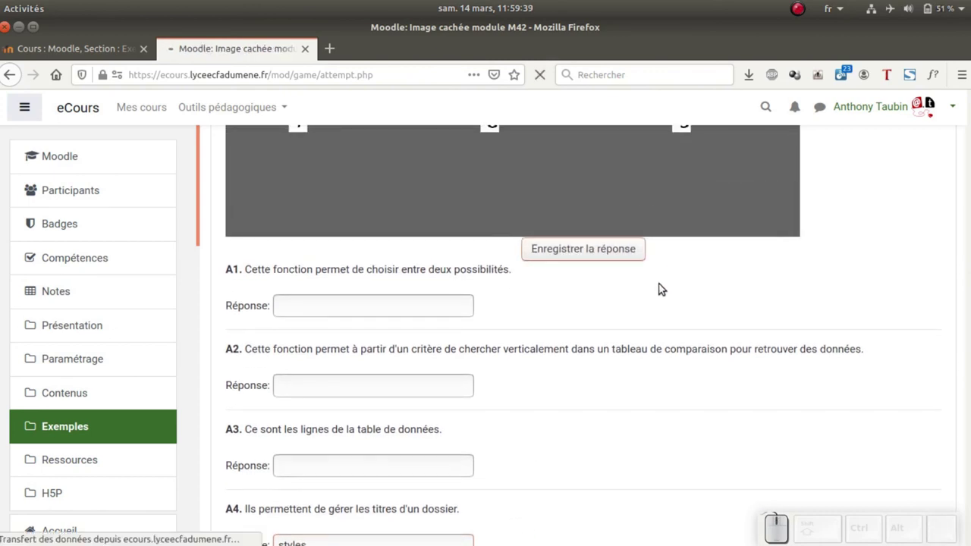
pyautogui.scroll(3)
pyautogui.scroll(-3)
pyautogui.scroll(-3)
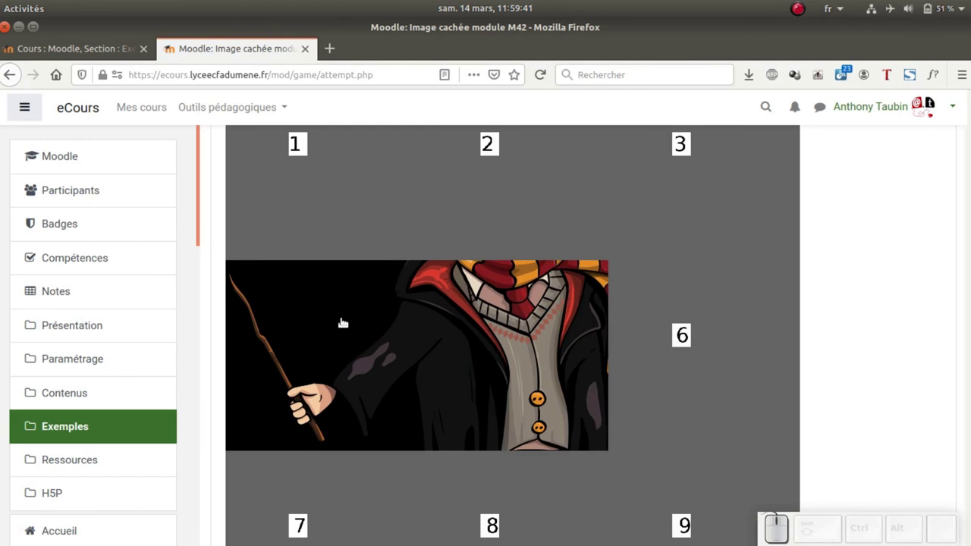
pyautogui.scroll(3)
pyautogui.scroll(3)
# Step: Answer the main magic question with 'baguette', revealing the whole image and 'Bravo !!!'
pyautogui.click(645, 243)
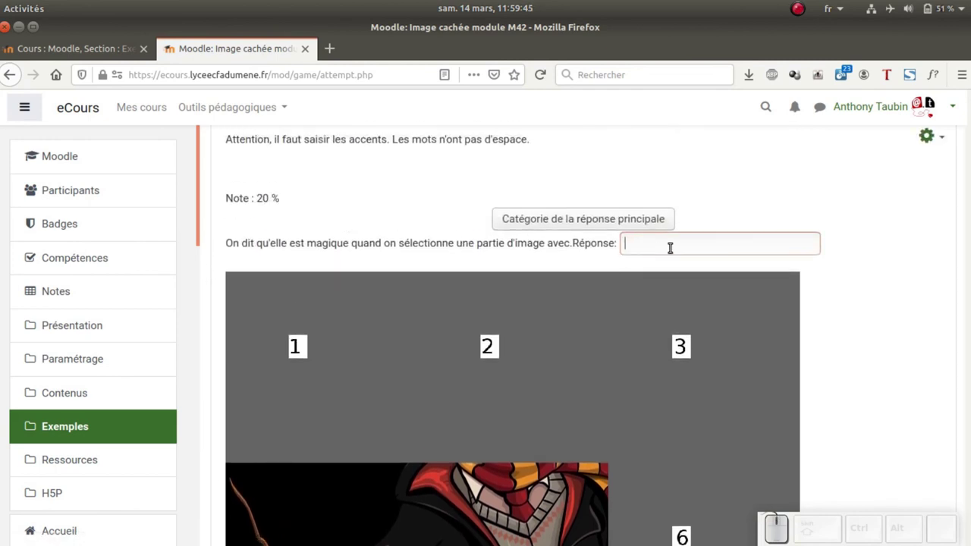
pyautogui.press('b')
pyautogui.press('a')
pyautogui.press('g')
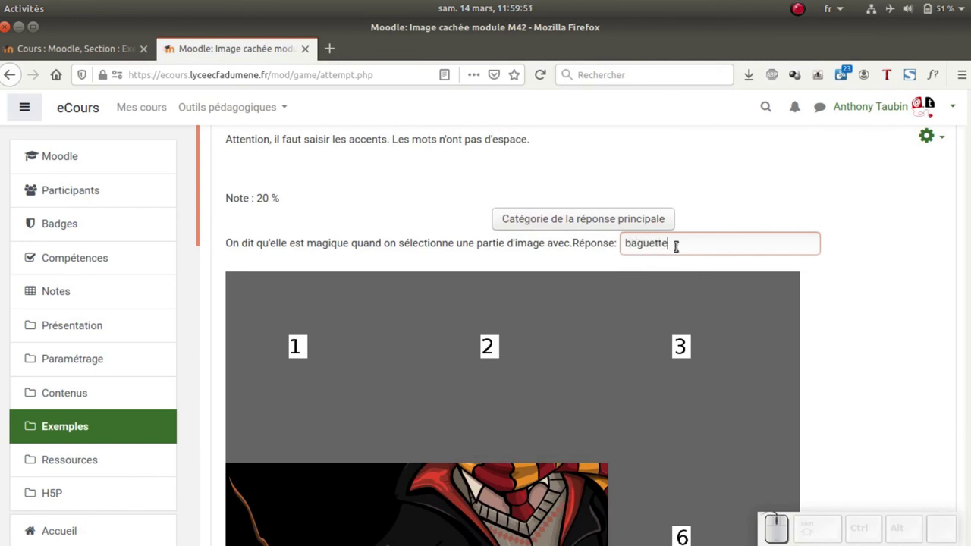
pyautogui.scroll(-3)
pyautogui.press('Return')
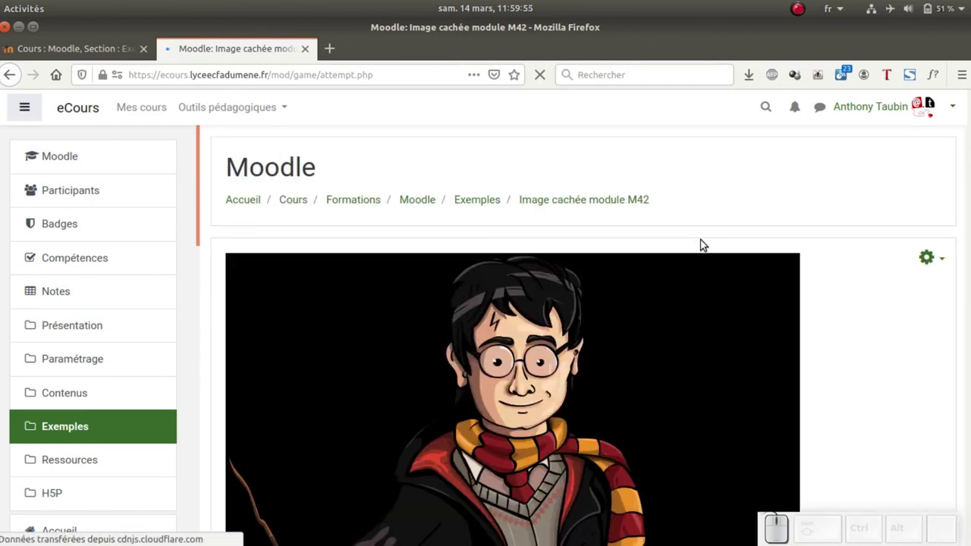
pyautogui.scroll(-3)
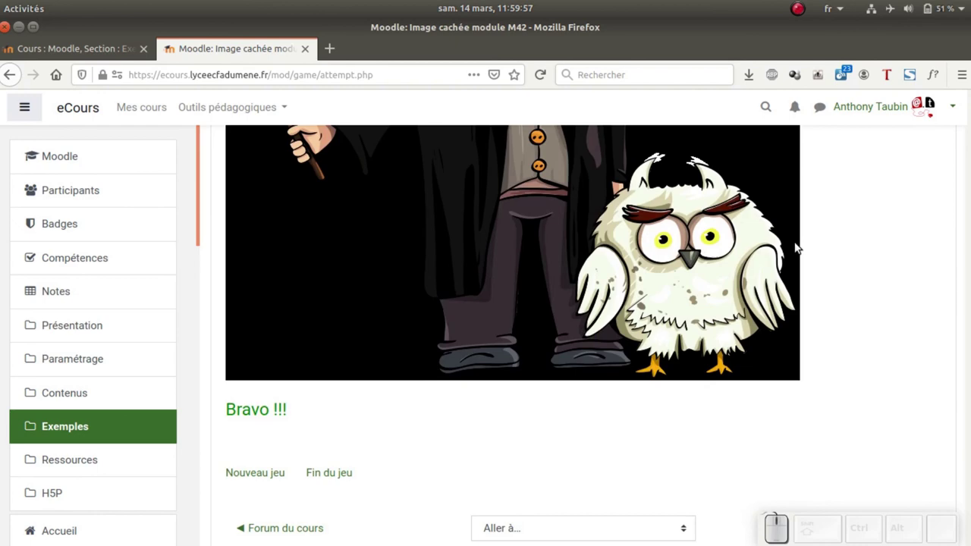